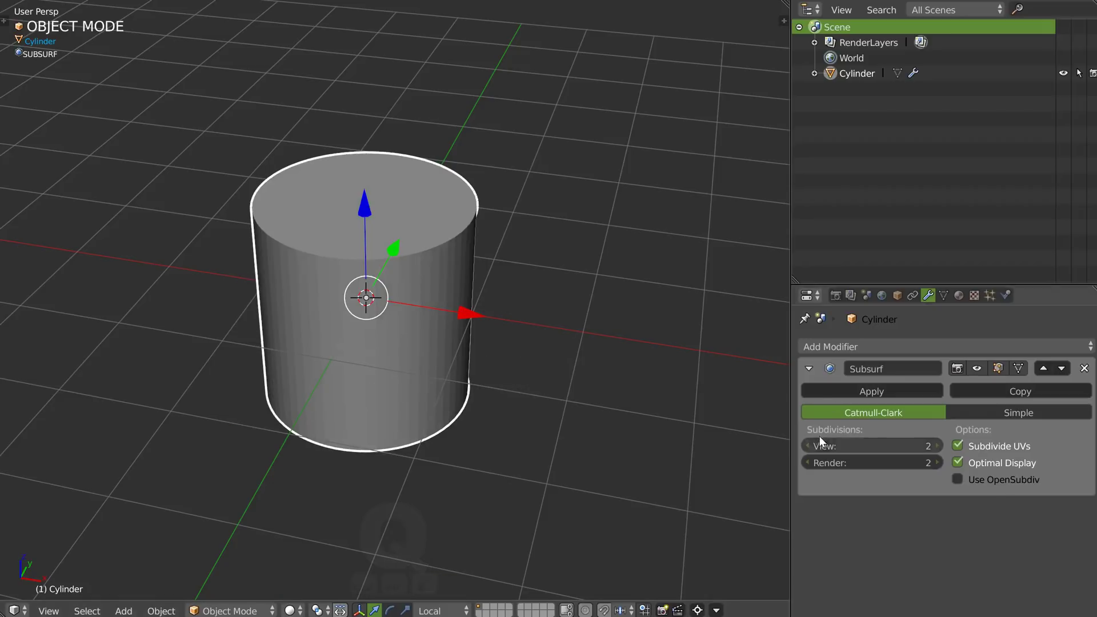
Step: Lower the cylinder's Subsurf viewport subdivision level to 1
{"action": "key", "text": "shift+z"}
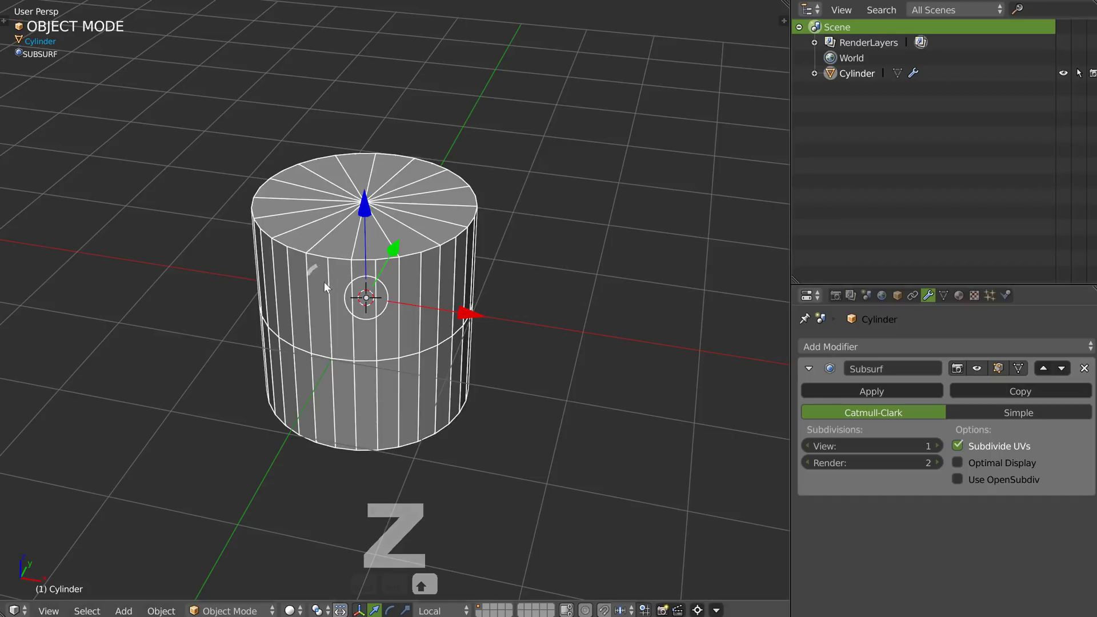
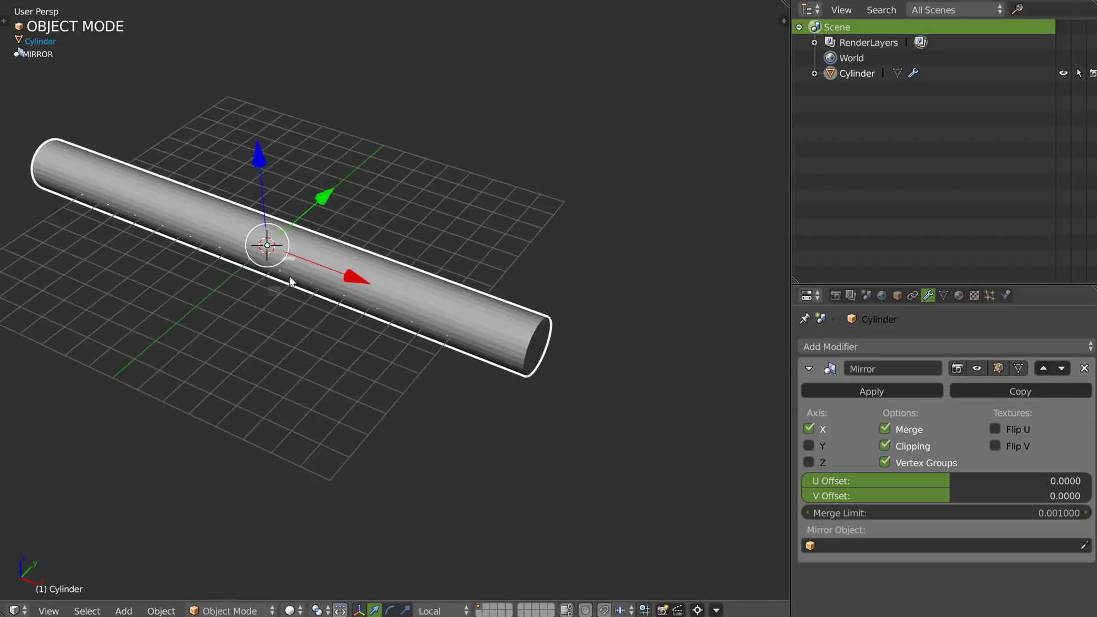
Step: Delete the cylinder and add the Screw_002 preset ring with its Screw modifier
{"action": "key", "text": "x"}
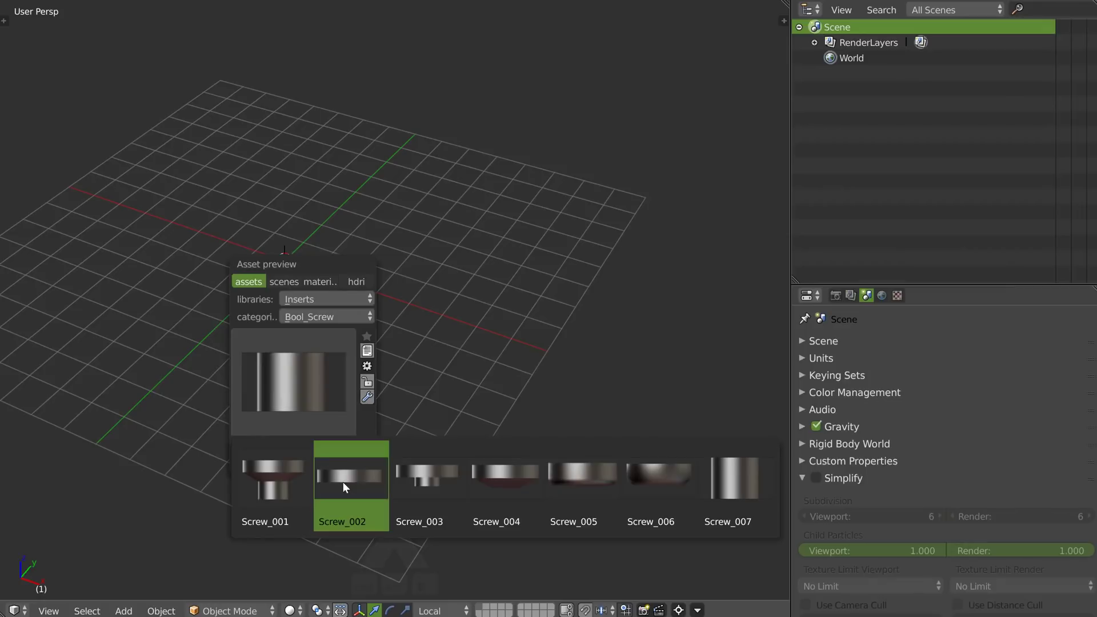
{"action": "key", "text": "ctrl+shift+q"}
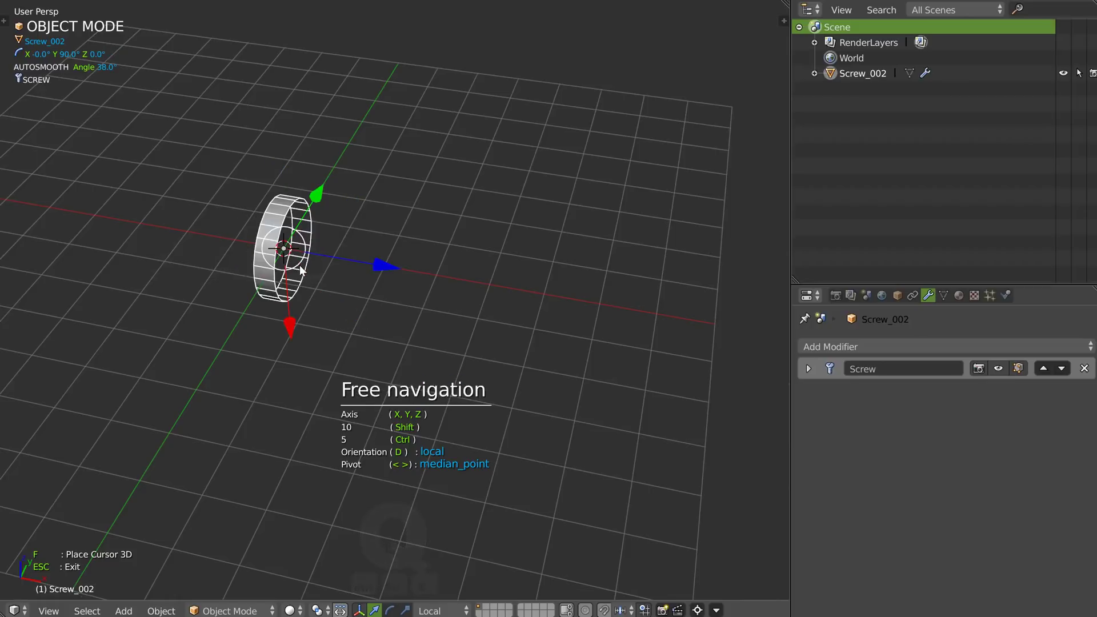
Step: View the Screw_002 ring straight on in front orthographic view
{"action": "key", "text": "q"}
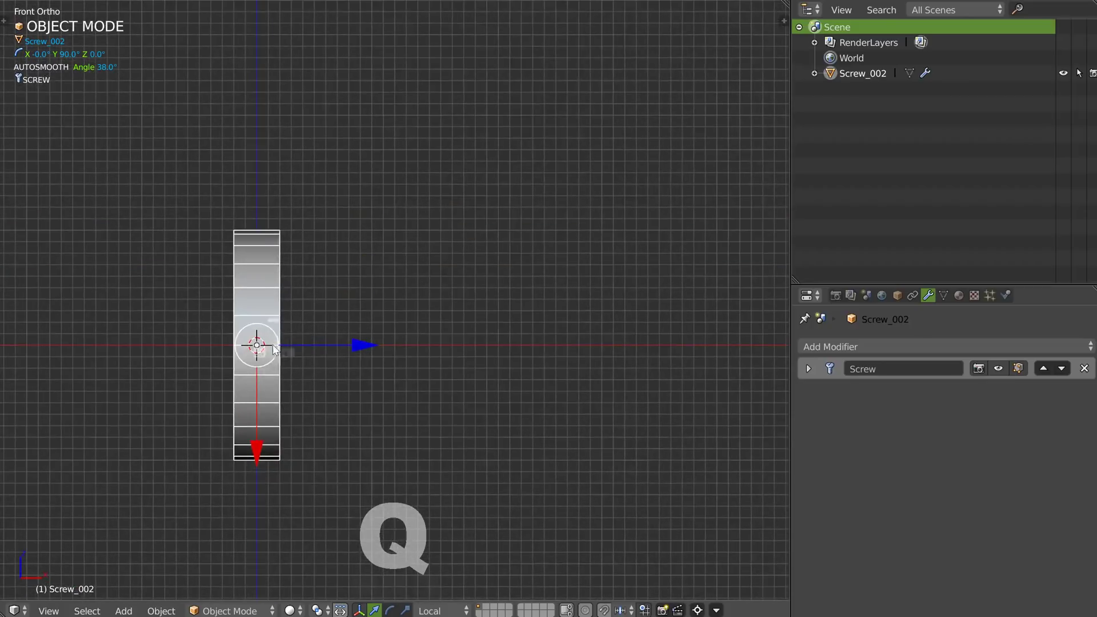
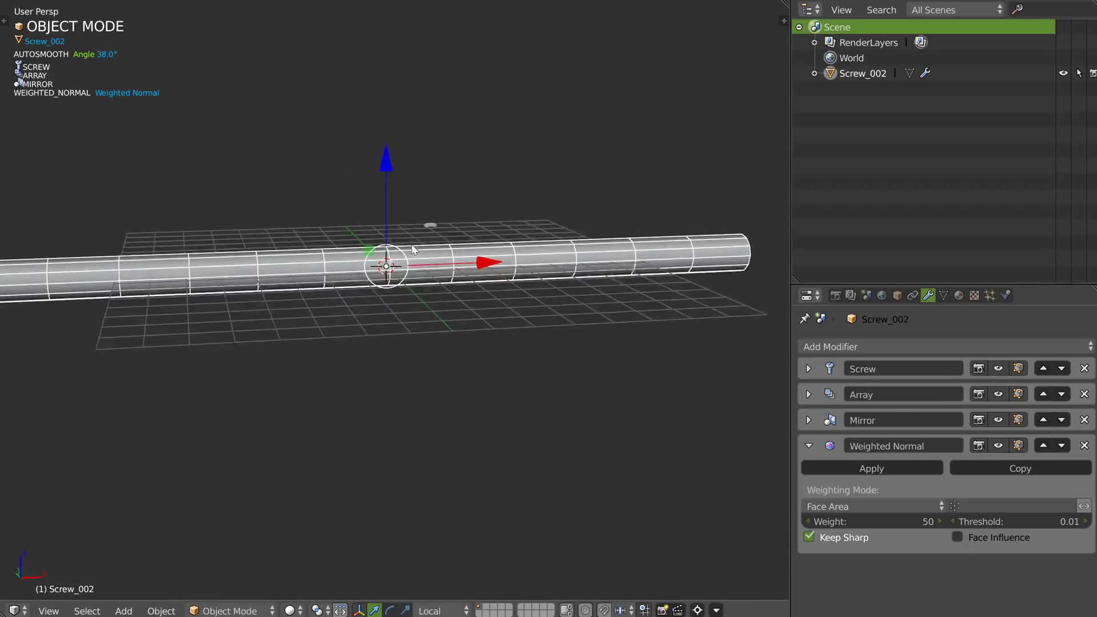
{"action": "key", "text": "ctrl+shift+q"}
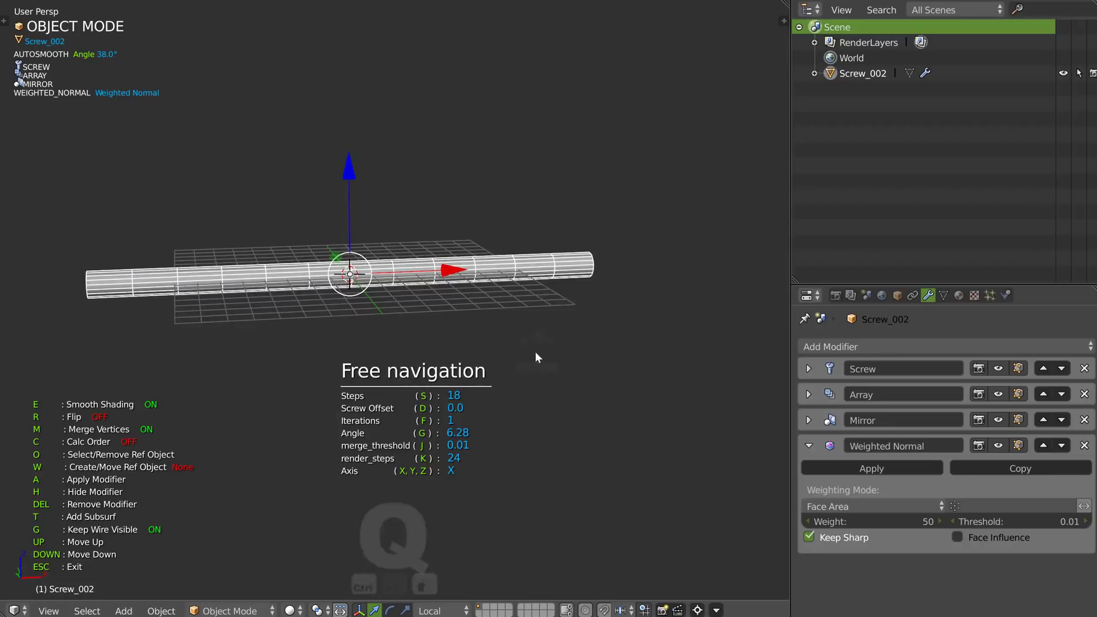
{"action": "key", "text": "q"}
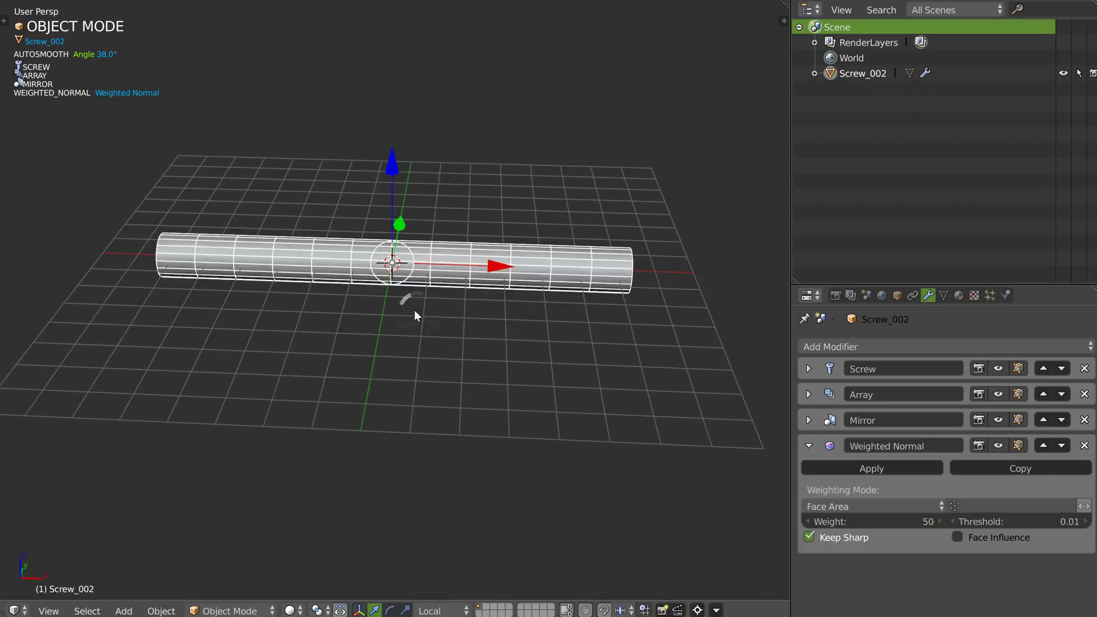
Step: Reshape the Screw profile in Edit Mode into a ridged, banded column and return to Object Mode
{"action": "key", "text": "ctrl+shift+q"}
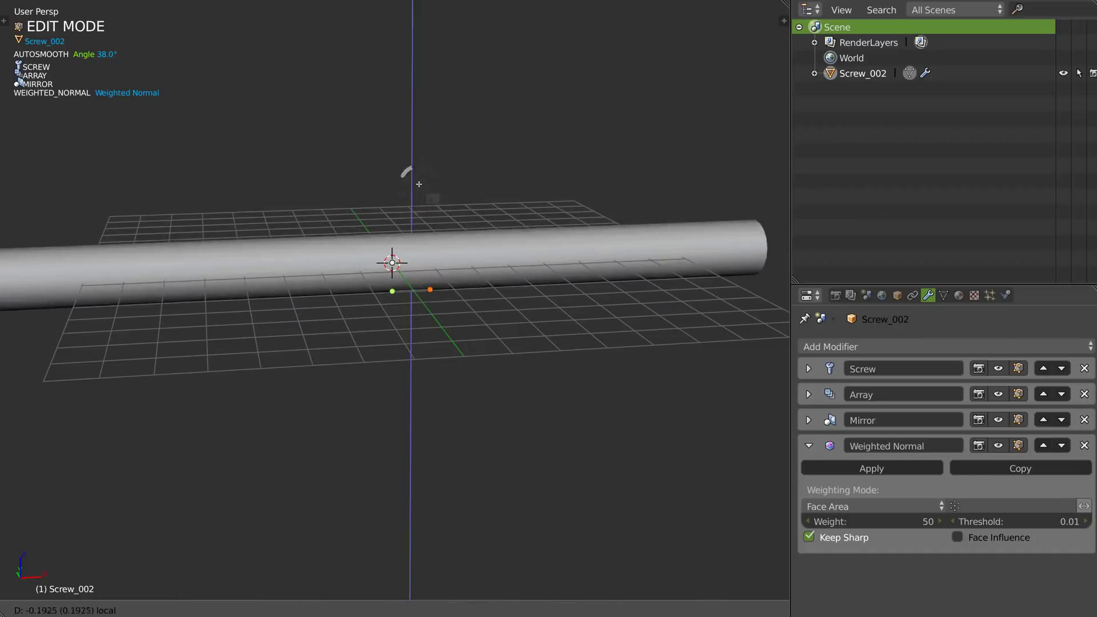
{"action": "key", "text": "ctrl+shift+q"}
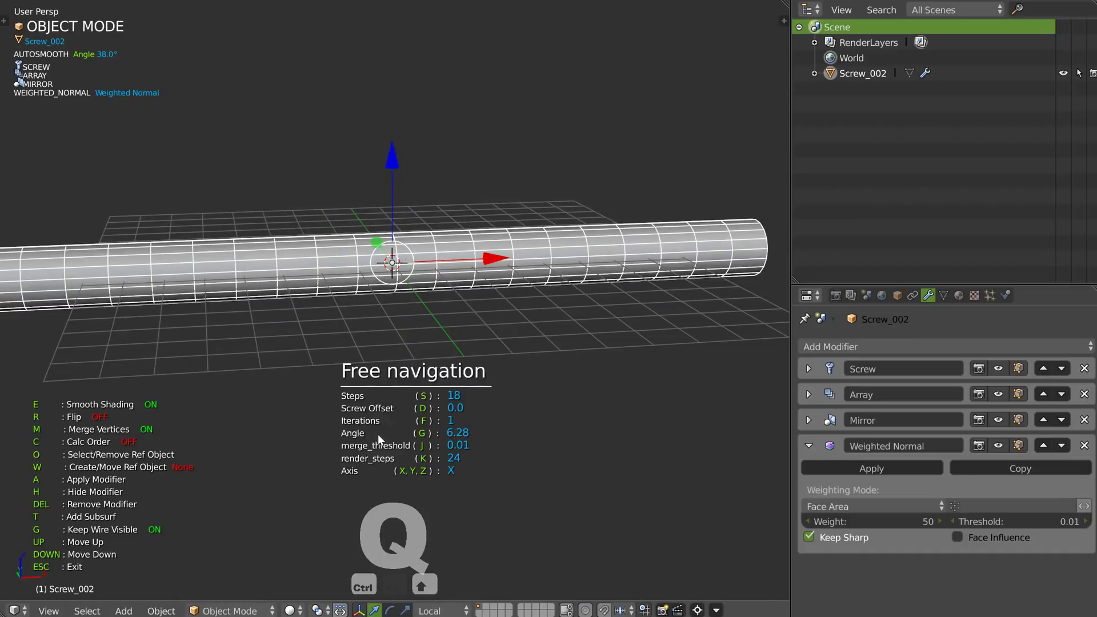
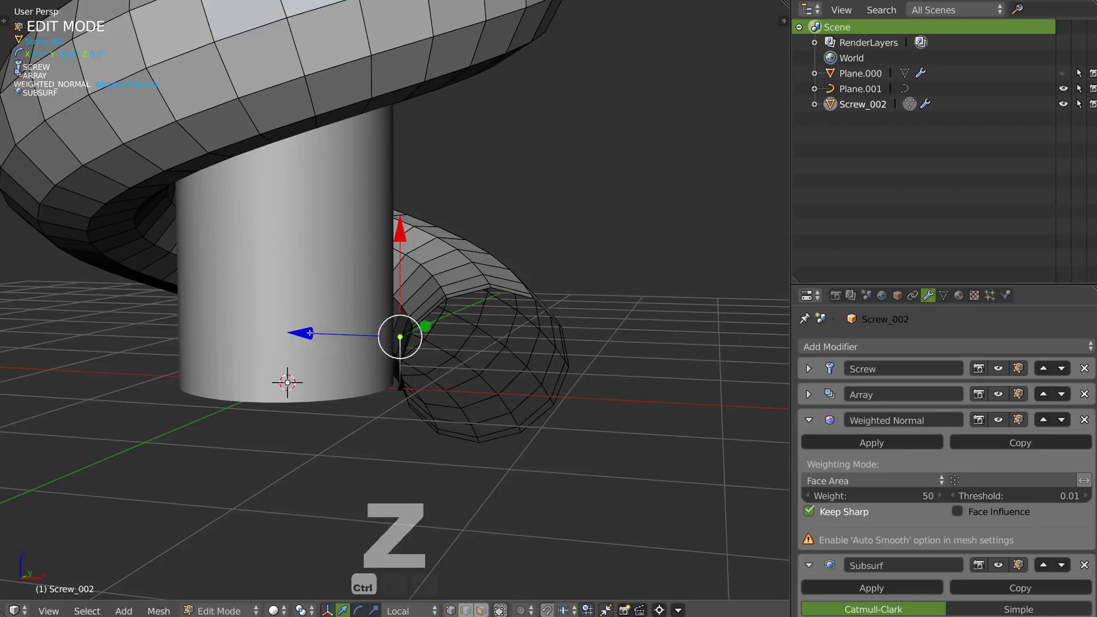
Step: Give Screw_002 a Bevel modifier ahead of its Subsurf for smoothly rounded band edges
{"action": "key", "text": "e"}
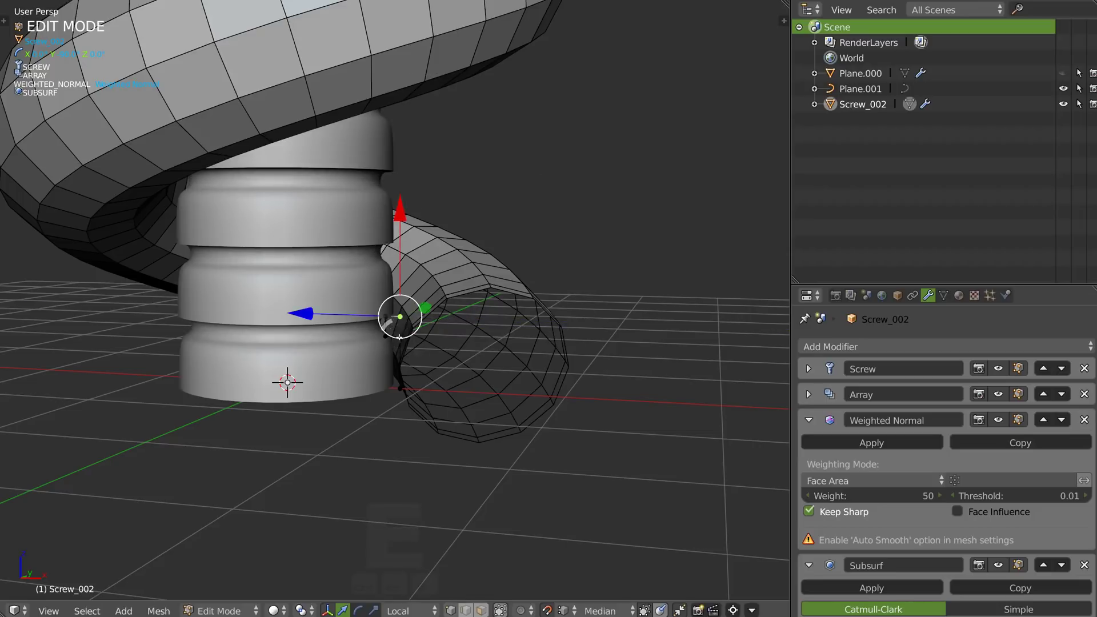
{"action": "key", "text": "e"}
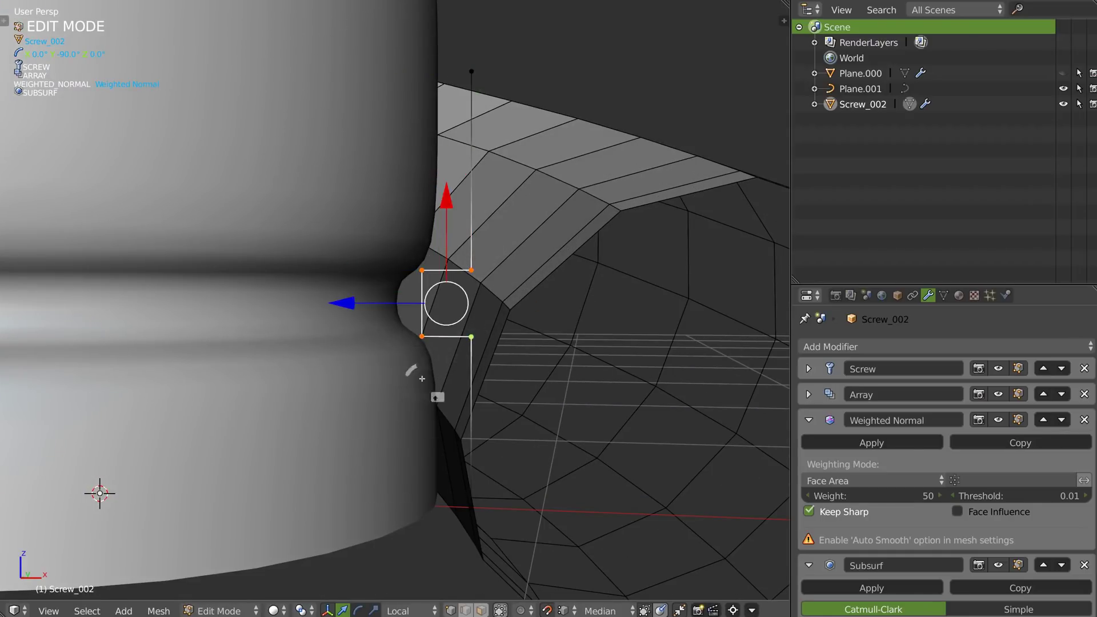
{"action": "key", "text": "ctrl+shift+q"}
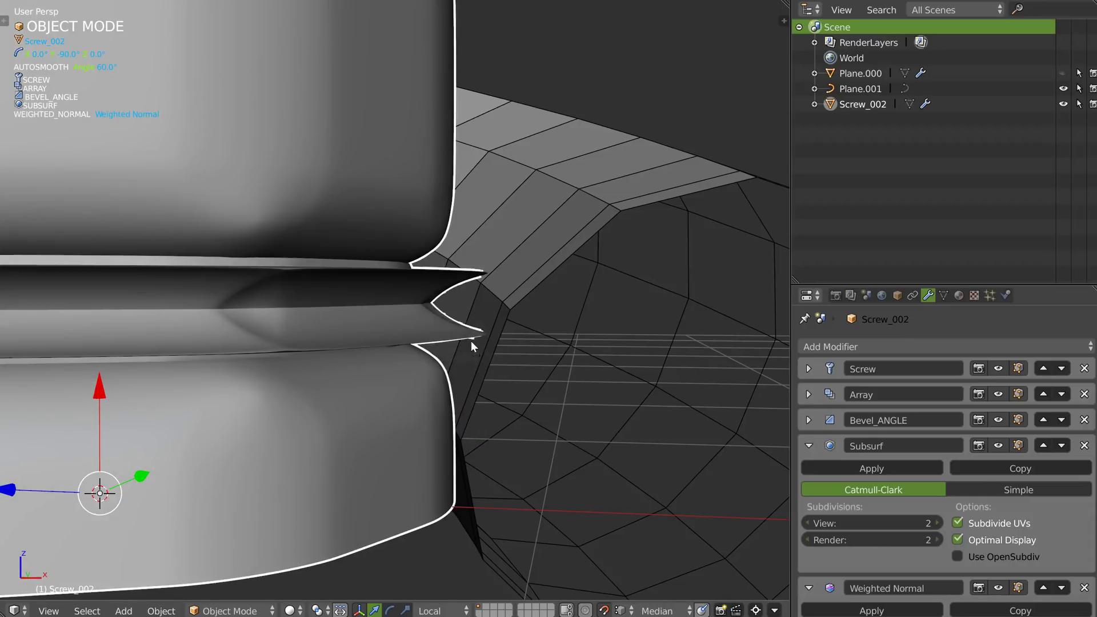
Step: Add Subsurf back after Weighted Normal on the column and widen its bevel into softer grooves
{"action": "key", "text": "ctrl+shift+q"}
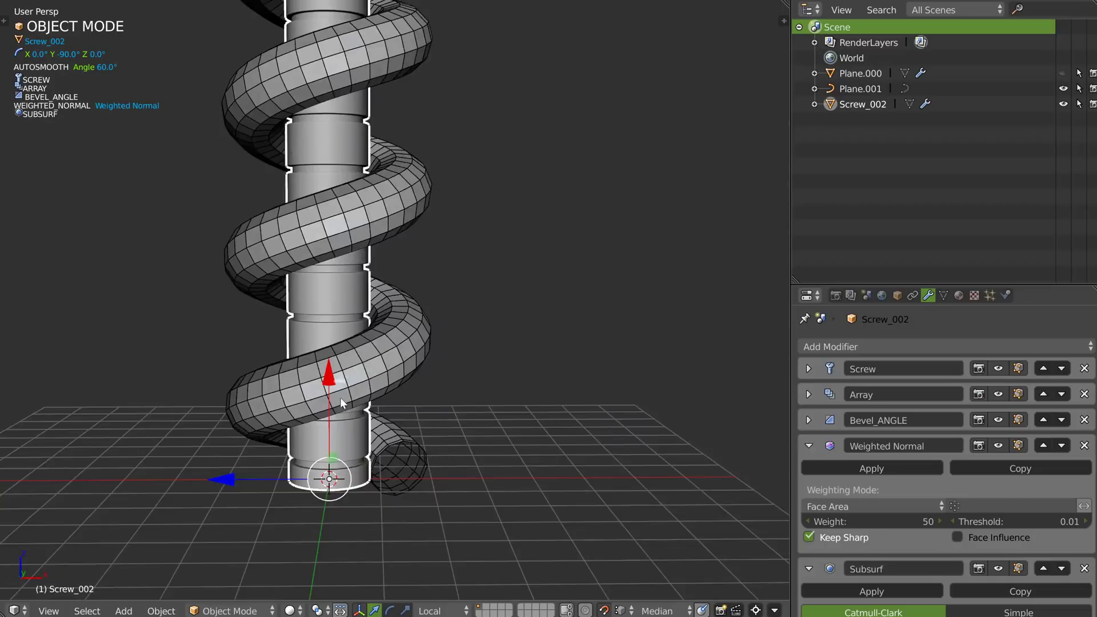
{"action": "key", "text": "ctrl+shift+q"}
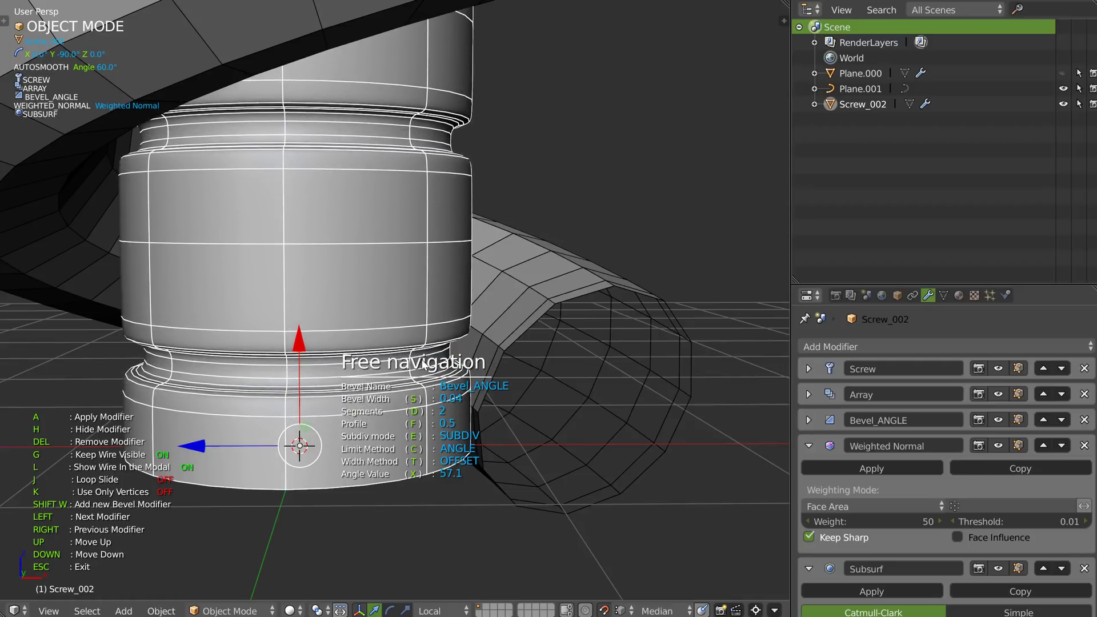
{"action": "left_click_drag", "start_coordinate": [476, 327], "coordinate": [446, 392]}
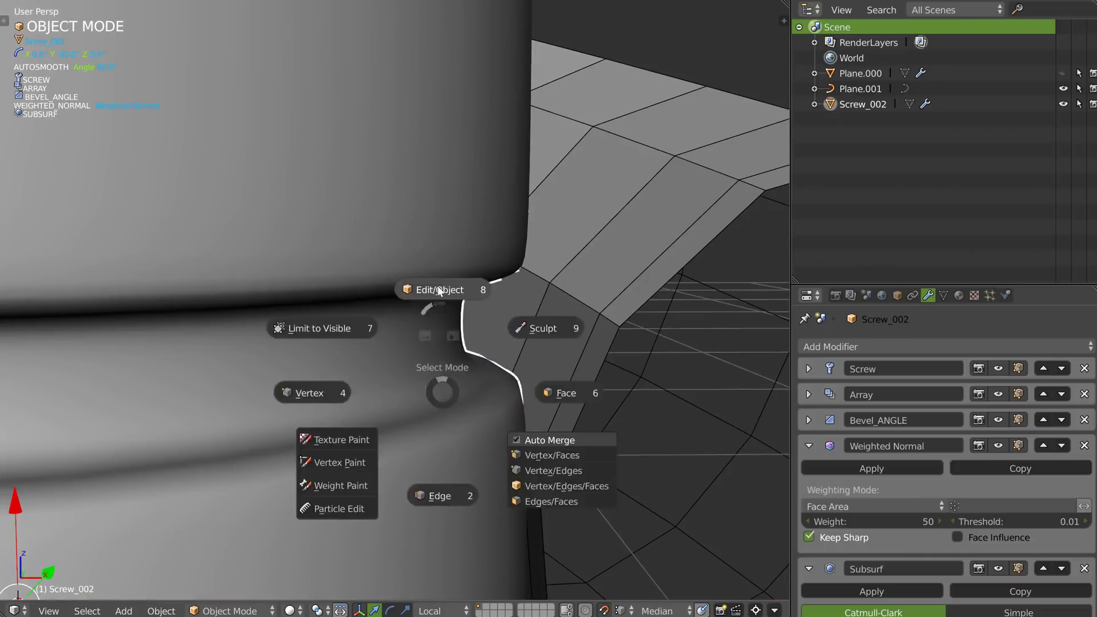
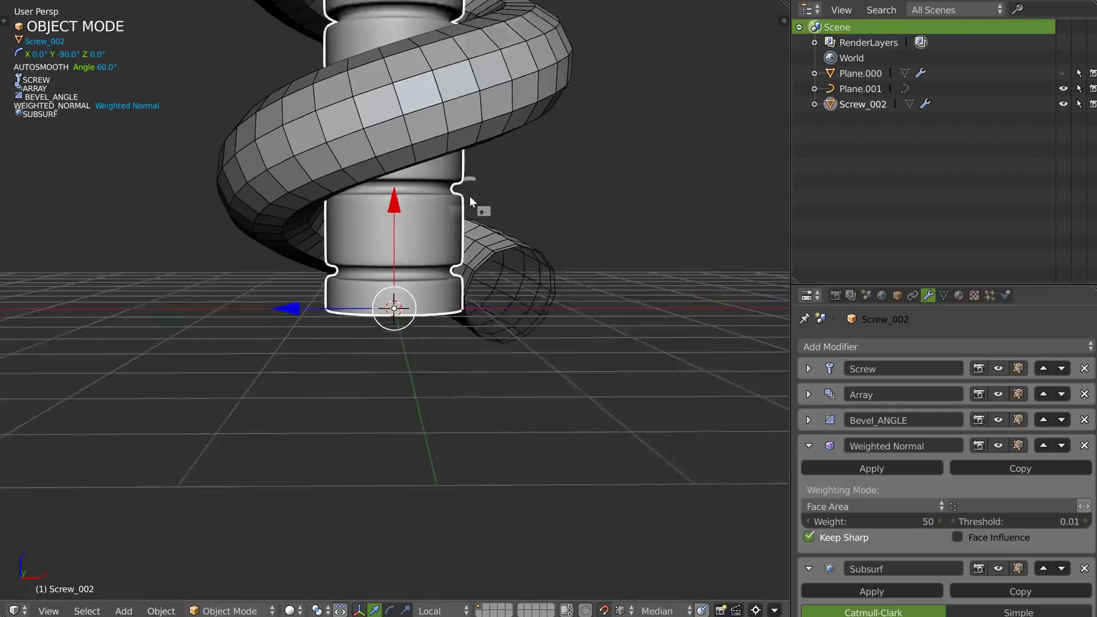
Step: Give the helical tube Plane.001 its own Subsurf modifier so it coils smoothly
{"action": "key", "text": "ctrl+shift+q"}
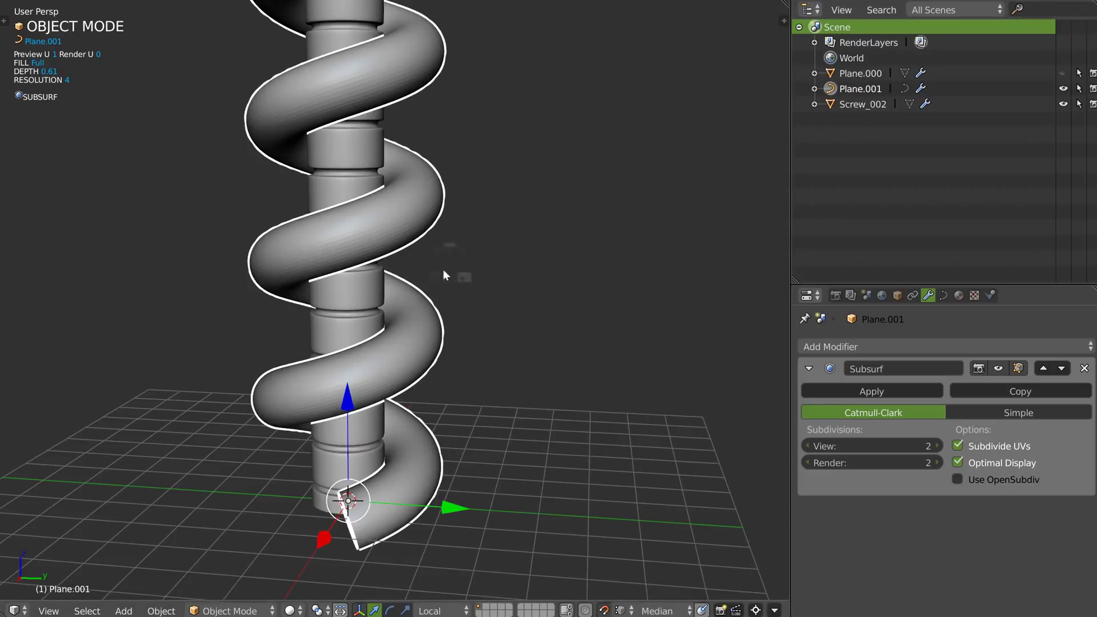
{"action": "key", "text": "z"}
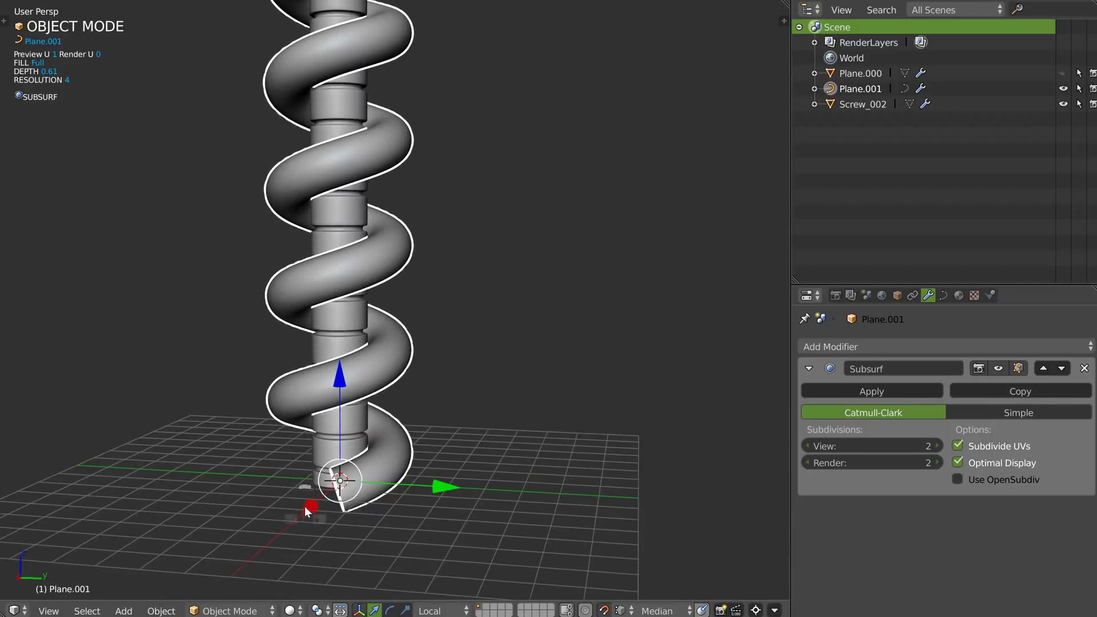
{"action": "key", "text": "shift+a"}
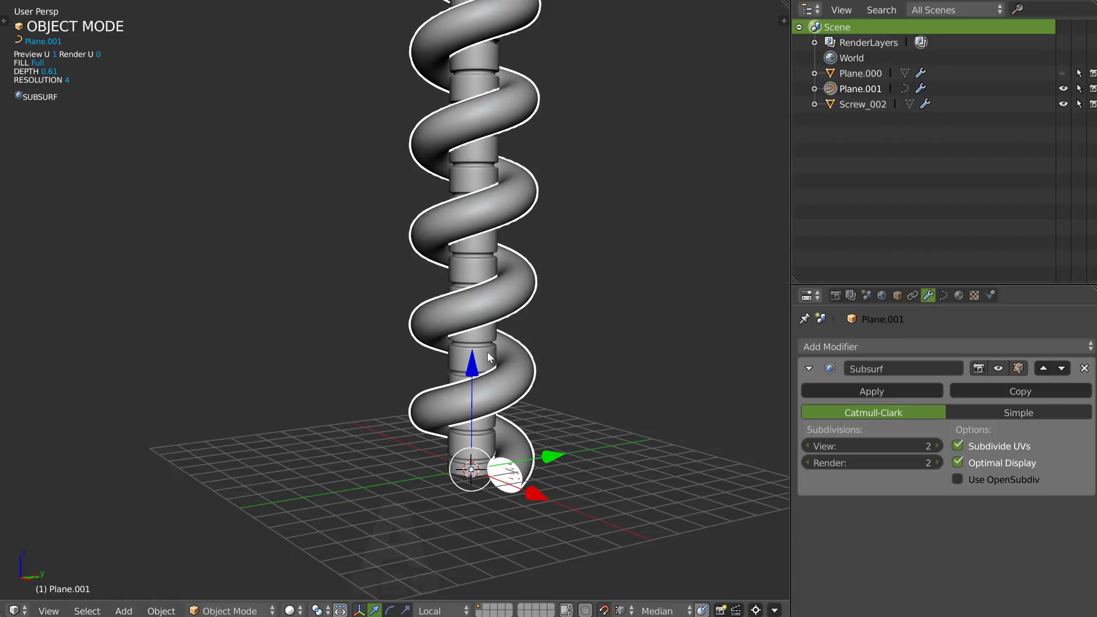
Step: From front view, add a new Plane mesh in Edit Mode to start the second helix
{"action": "key", "text": "q"}
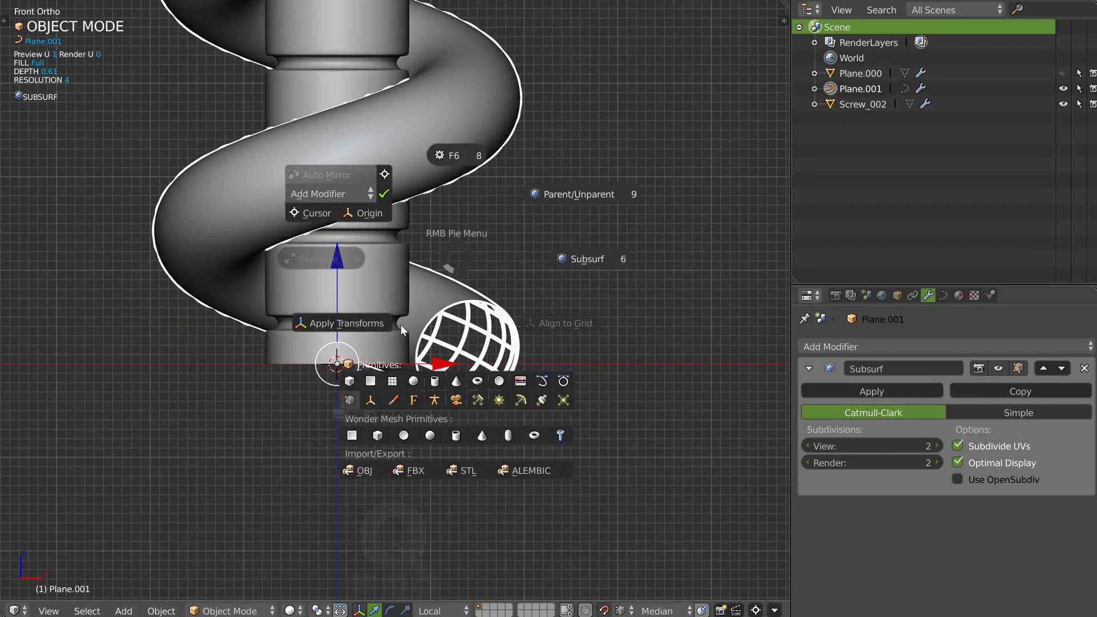
{"action": "key", "text": "ctrl+shift+q"}
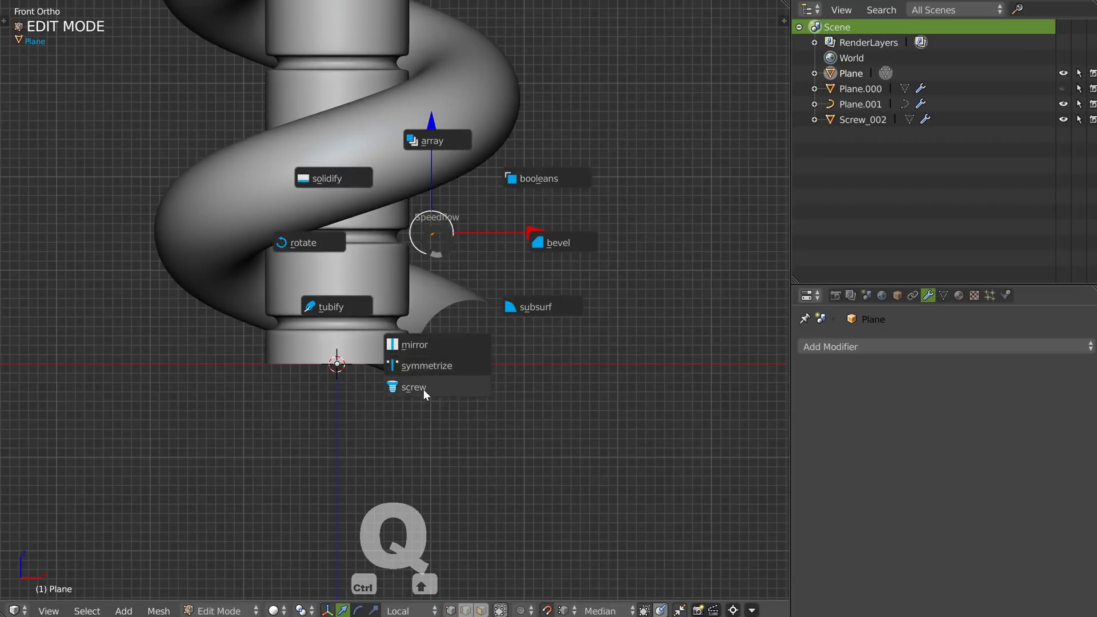
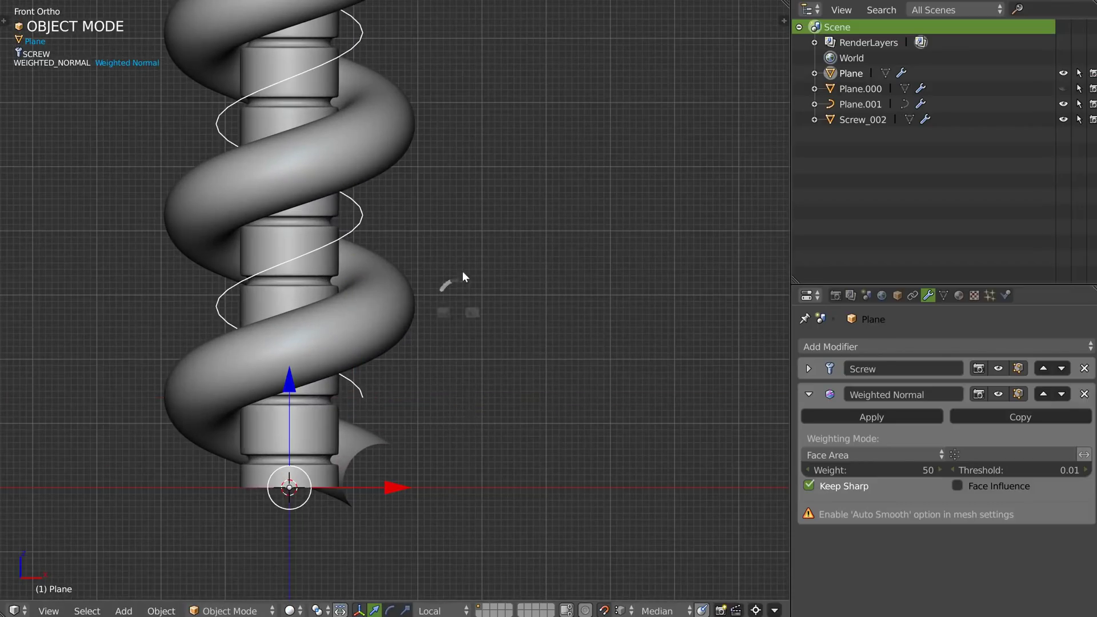
Step: Raise the second tube's bevel Depth to 0.32, add a Subsurf modifier, and inspect it around the column
{"action": "key", "text": "ctrl+shift+q"}
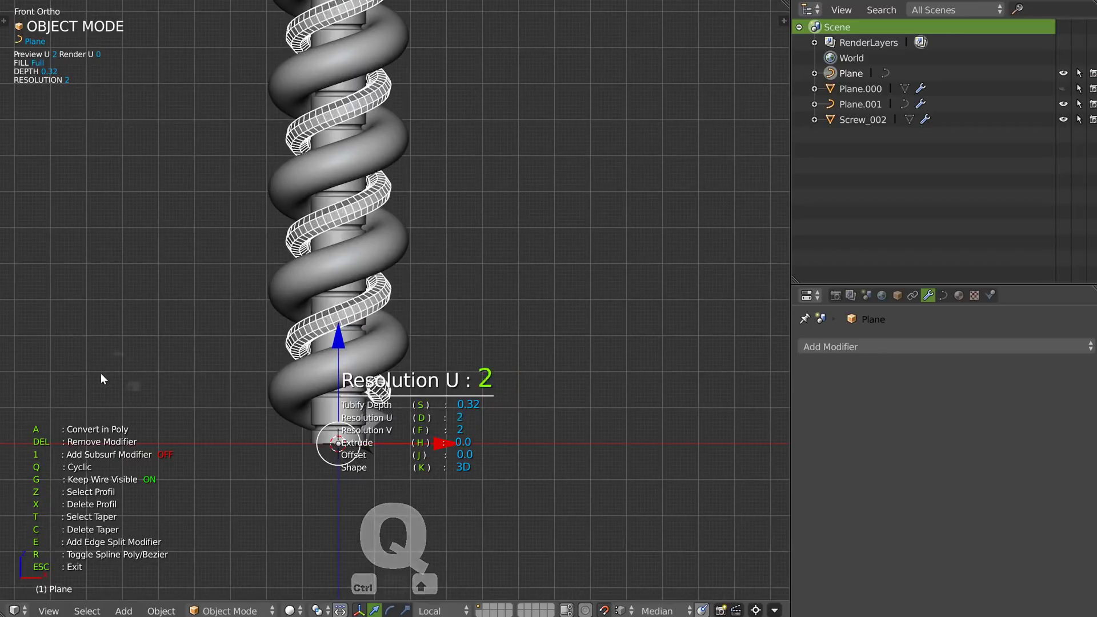
{"action": "key", "text": "shift+z"}
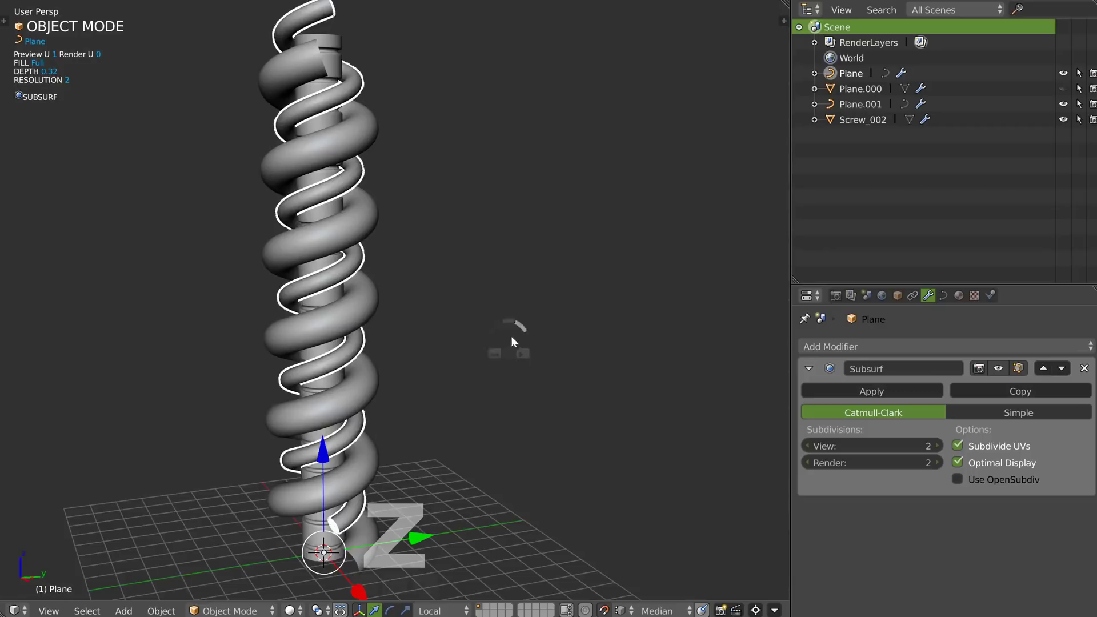
{"action": "left_click_drag", "start_coordinate": [395, 308], "coordinate": [488, 317]}
{"action": "middle_click", "coordinate": [486, 315]}
{"action": "key", "text": "z"}
{"action": "left_click_drag", "start_coordinate": [251, 474], "coordinate": [399, 408]}
{"action": "left_click_drag", "start_coordinate": [376, 410], "coordinate": [339, 408]}
{"action": "left_click_drag", "start_coordinate": [363, 351], "coordinate": [411, 310]}
{"action": "left_click_drag", "start_coordinate": [412, 296], "coordinate": [399, 379]}
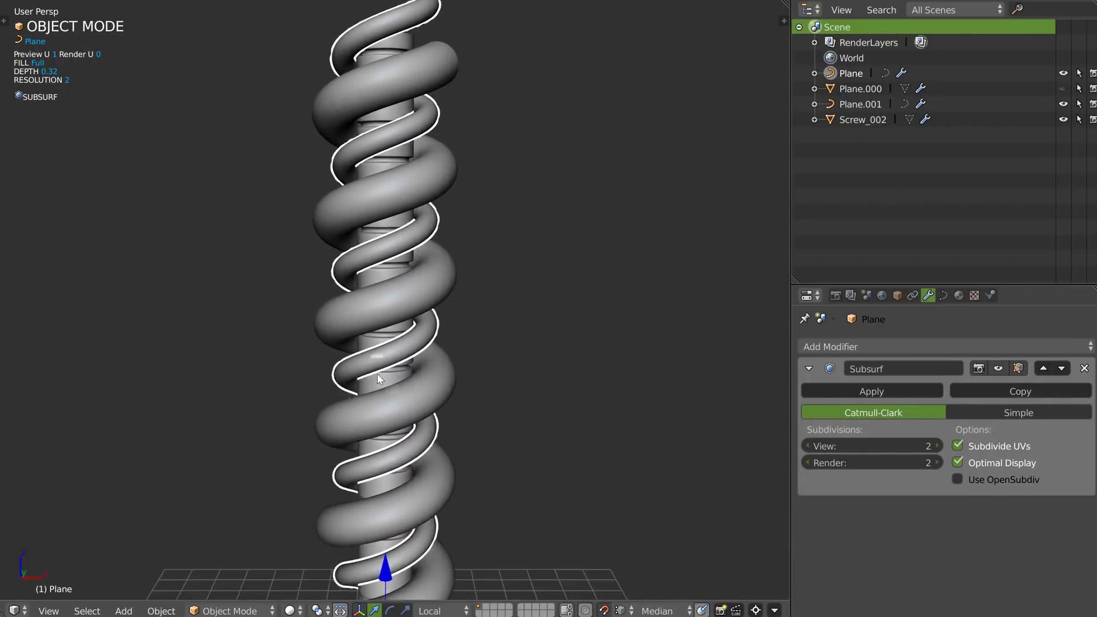